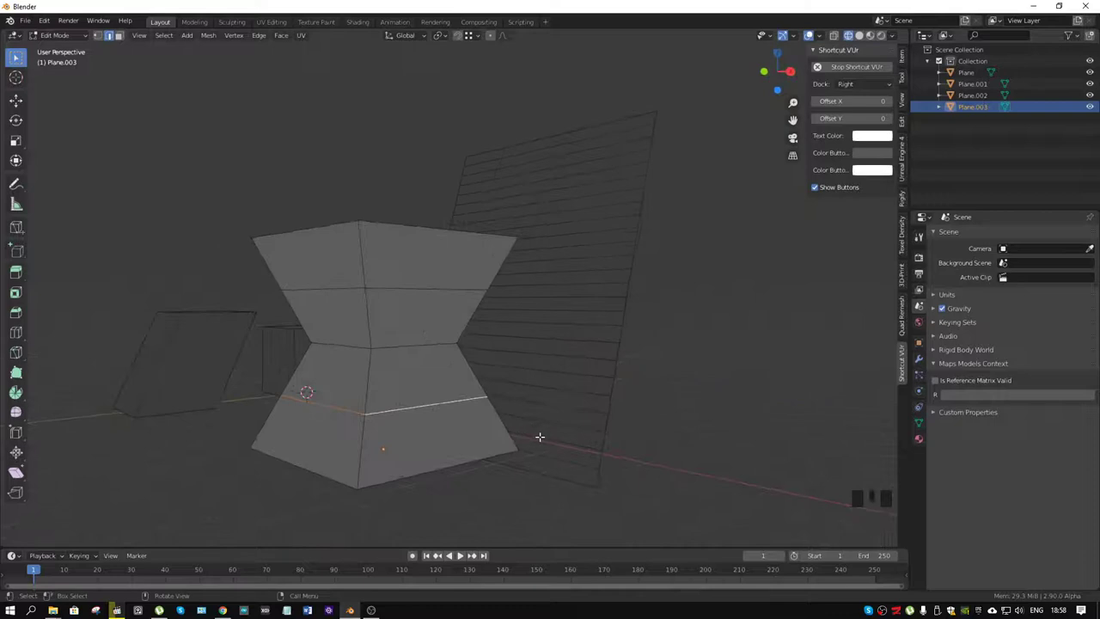
- From front view, Edge Slide the hourglass's lower loop up toward its upper half
{"action": "key", "text": "g"}
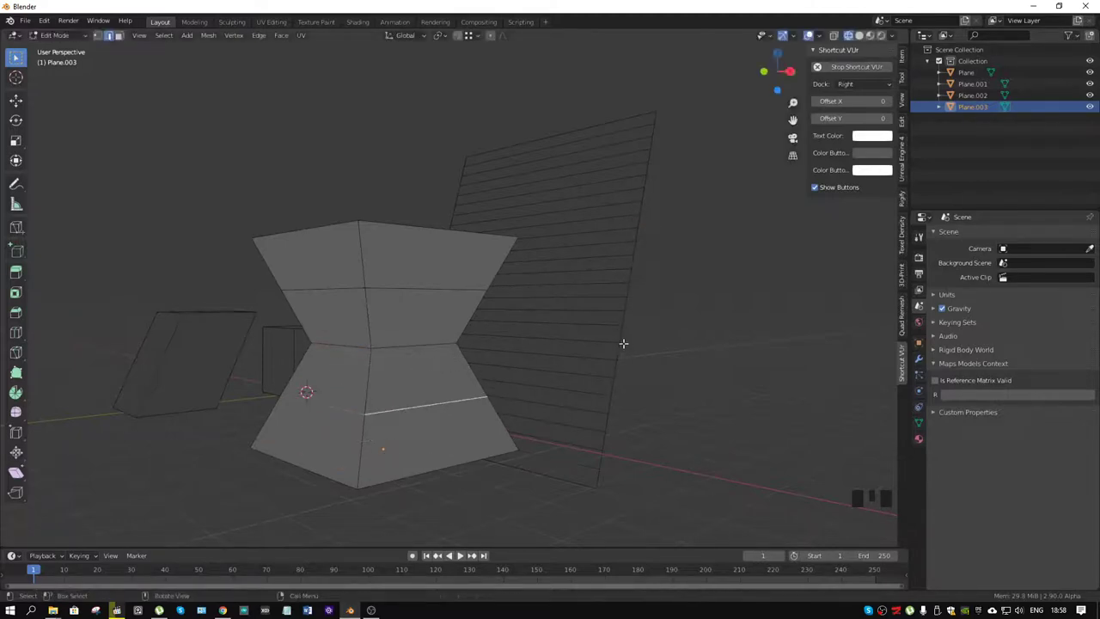
{"action": "key", "text": "KP_1"}
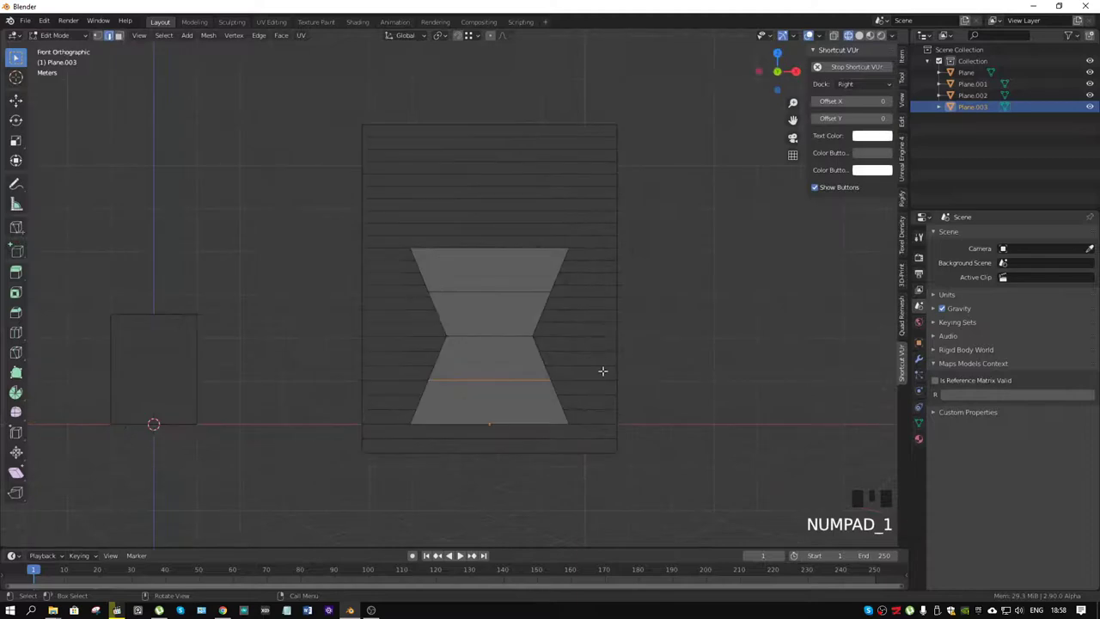
{"action": "key", "text": "g"}
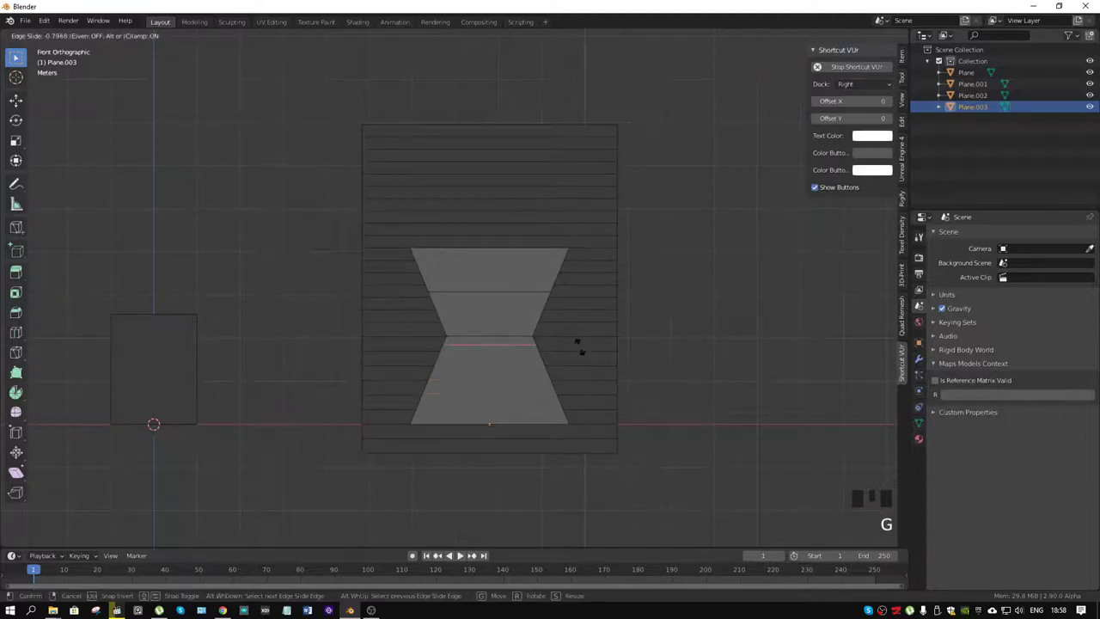
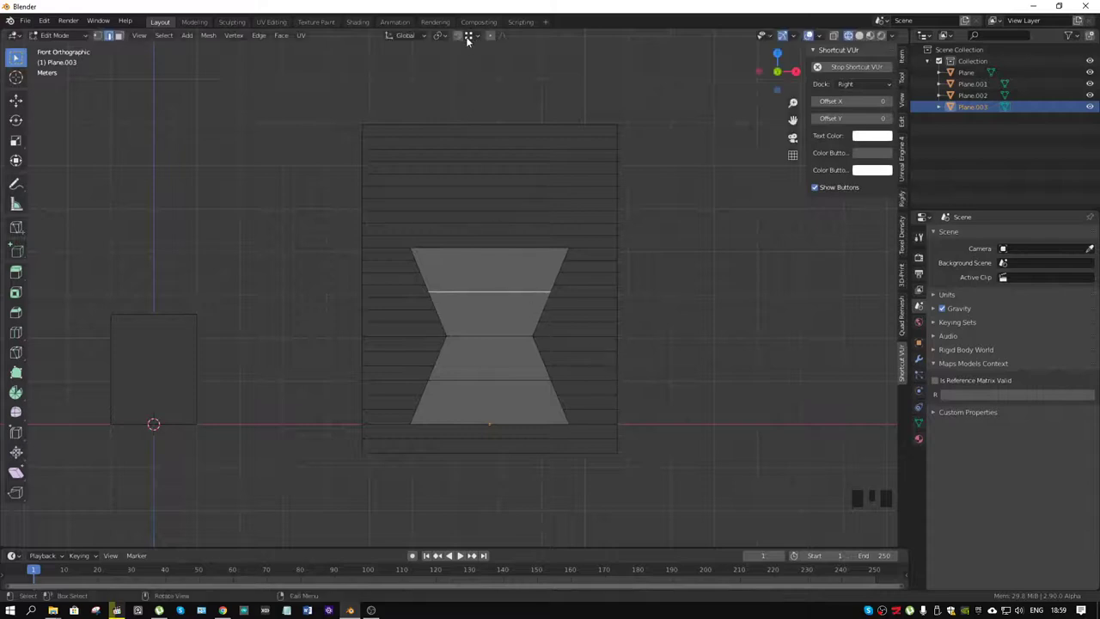
- Try a vertex-snapped Edge Slide of the hourglass loop, cancel it, and revisit the snapping settings
{"action": "left_click_drag", "start_coordinate": [468, 36], "coordinate": [459, 171]}
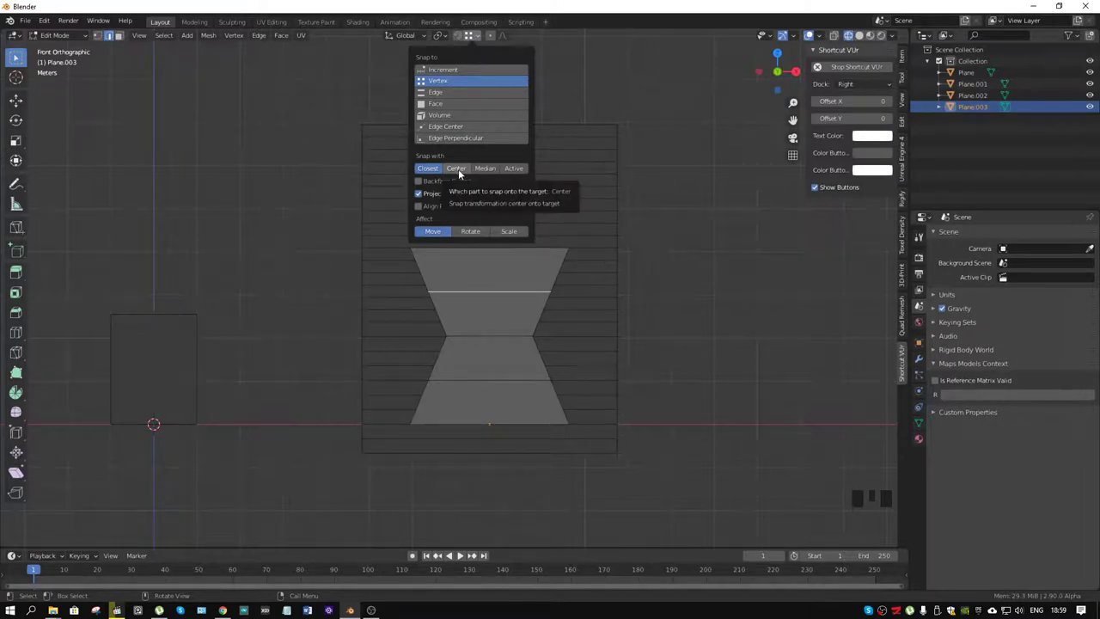
{"action": "key", "text": "g"}
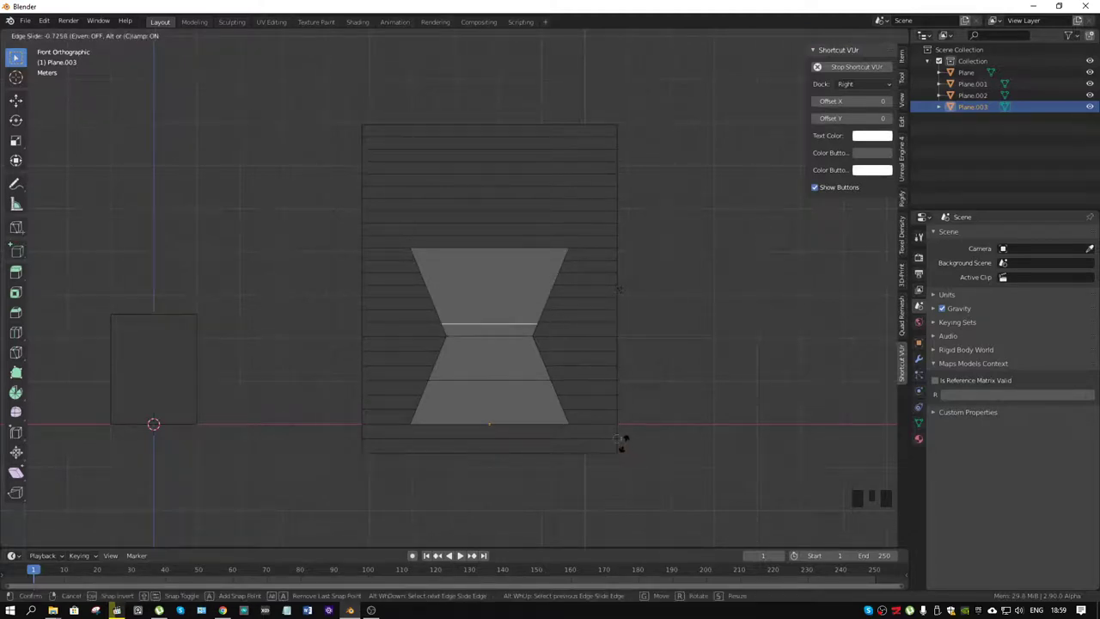
{"action": "left_click", "coordinate": [477, 44]}
{"action": "left_click_drag", "start_coordinate": [474, 39], "coordinate": [430, 175]}
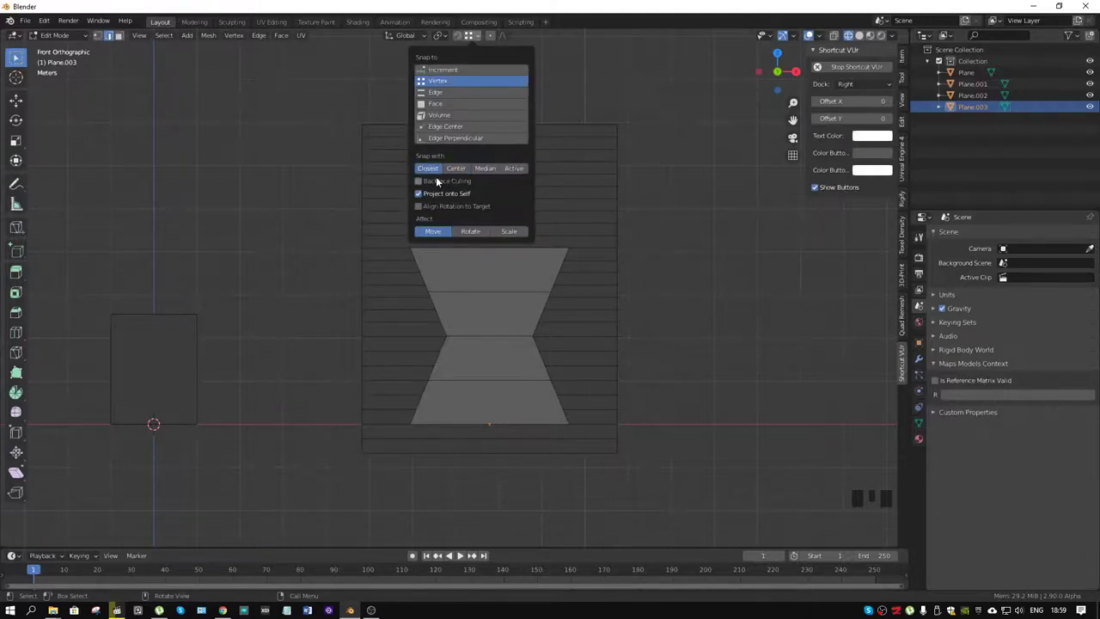
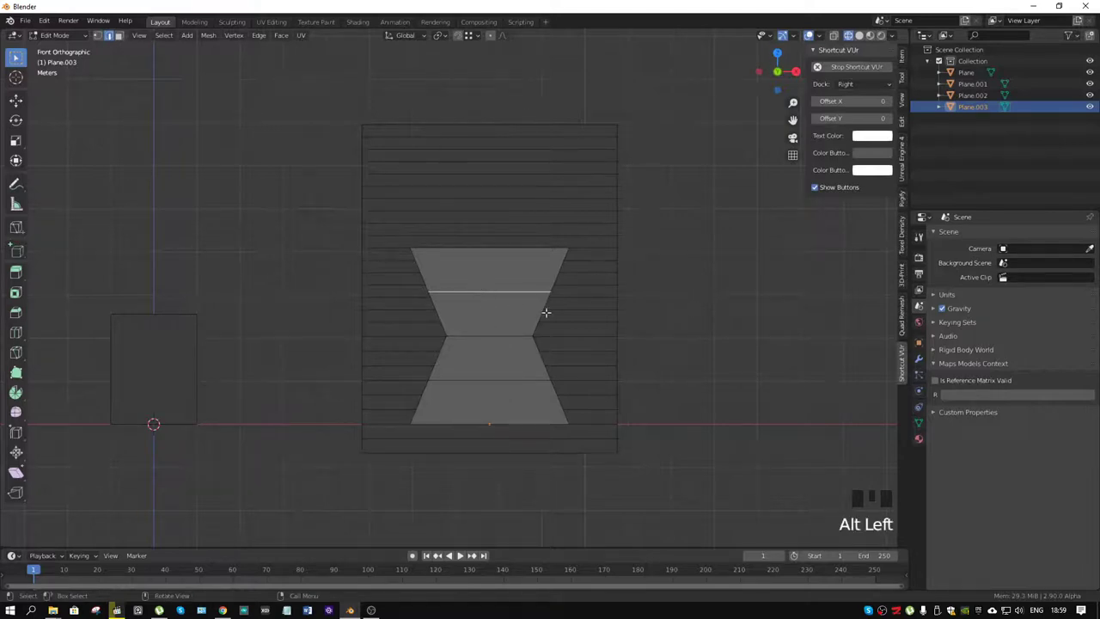
{"action": "key", "text": "g"}
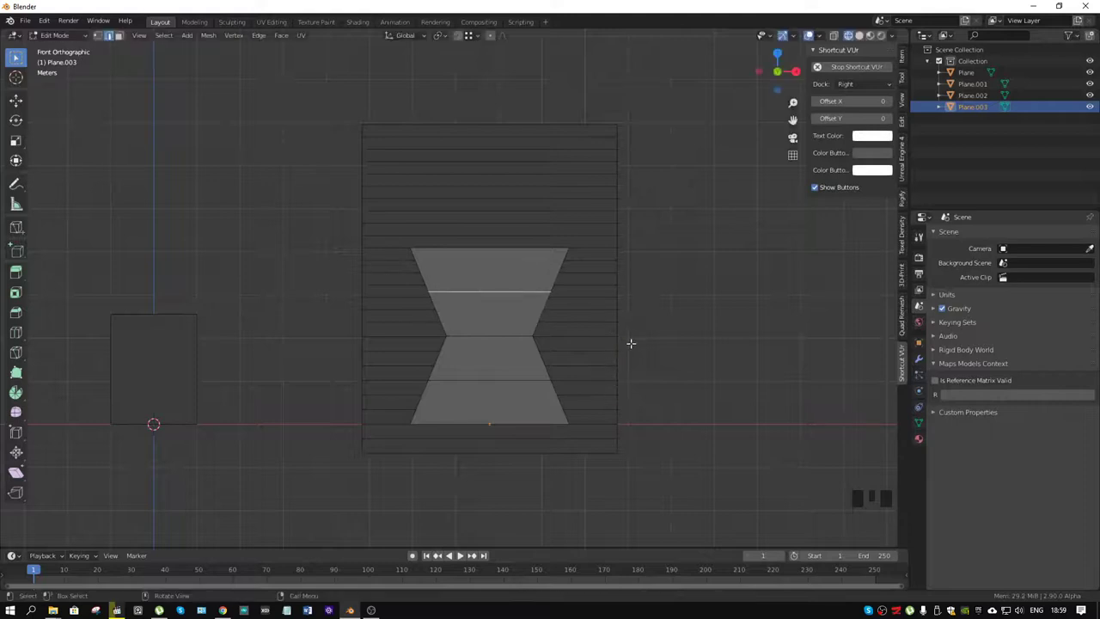
- Leave edit mode on the hourglass and select the tilted strip plane (Plane.002)
{"action": "scroll", "scroll_direction": "down", "scroll_amount": 3}
{"action": "left_click_drag", "start_coordinate": [610, 322], "coordinate": [498, 313]}
{"action": "key", "text": "ctrl+Tab"}
{"action": "left_click", "coordinate": [515, 277]}
- Rotate the whole strip plane about X, reposition it along Z and Y, and add loop cuts across it
{"action": "key", "text": "ctrl+Tab"}
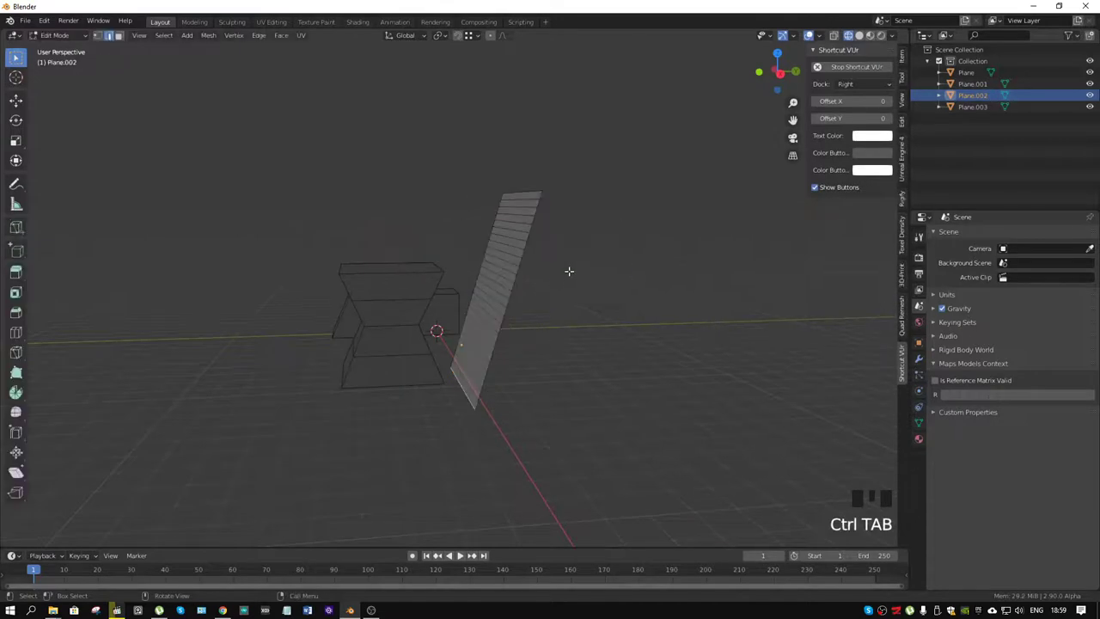
{"action": "key", "text": "a"}
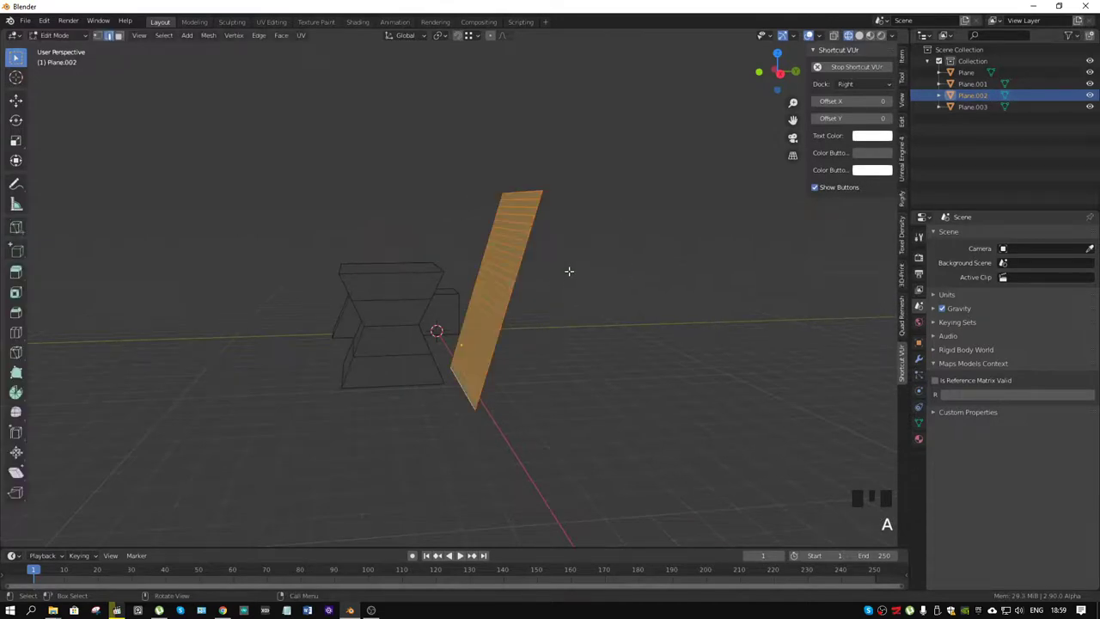
{"action": "key", "text": "r"}
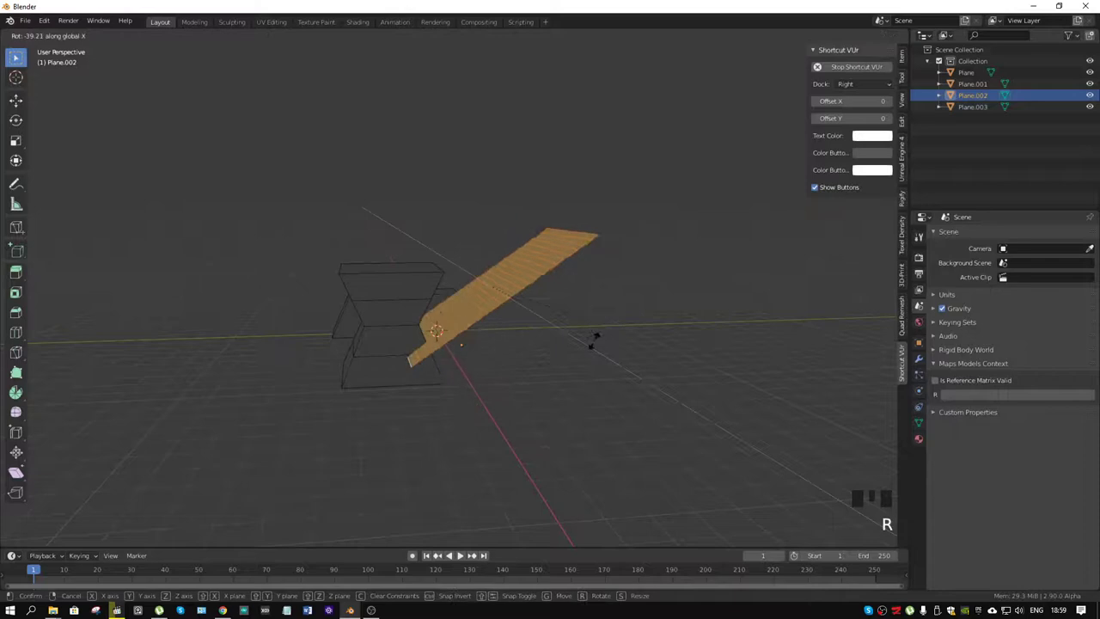
{"action": "key", "text": "g"}
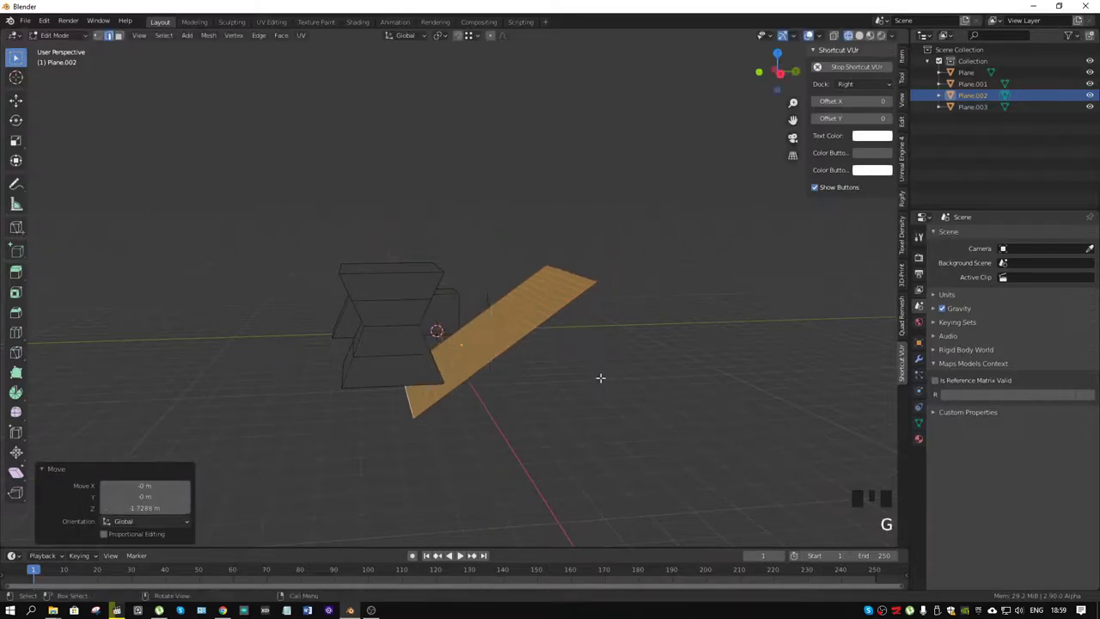
{"action": "key", "text": "g"}
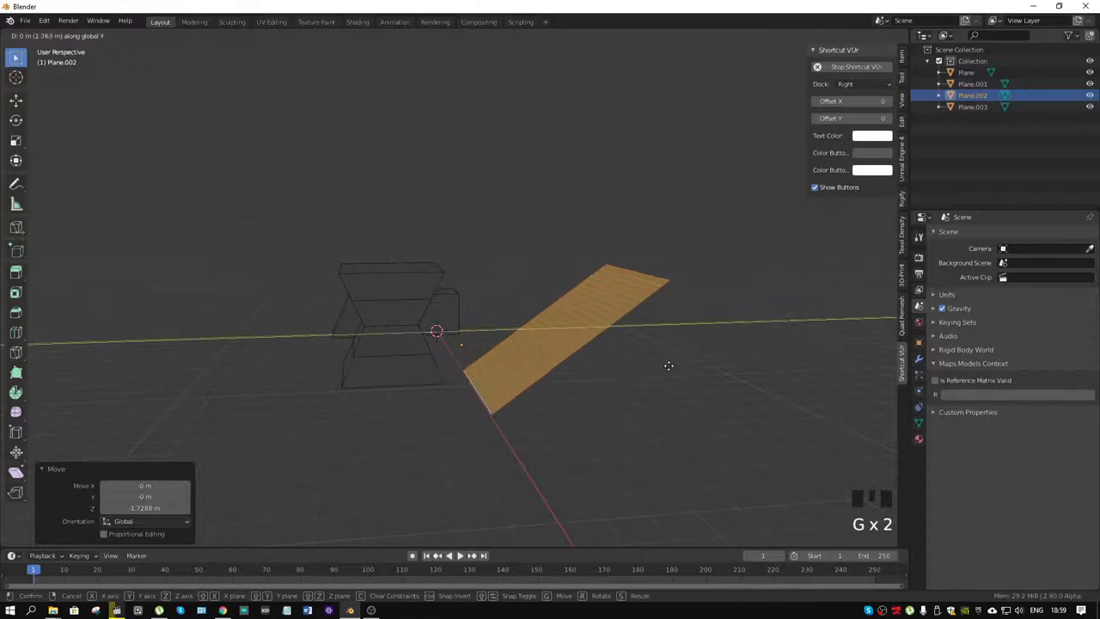
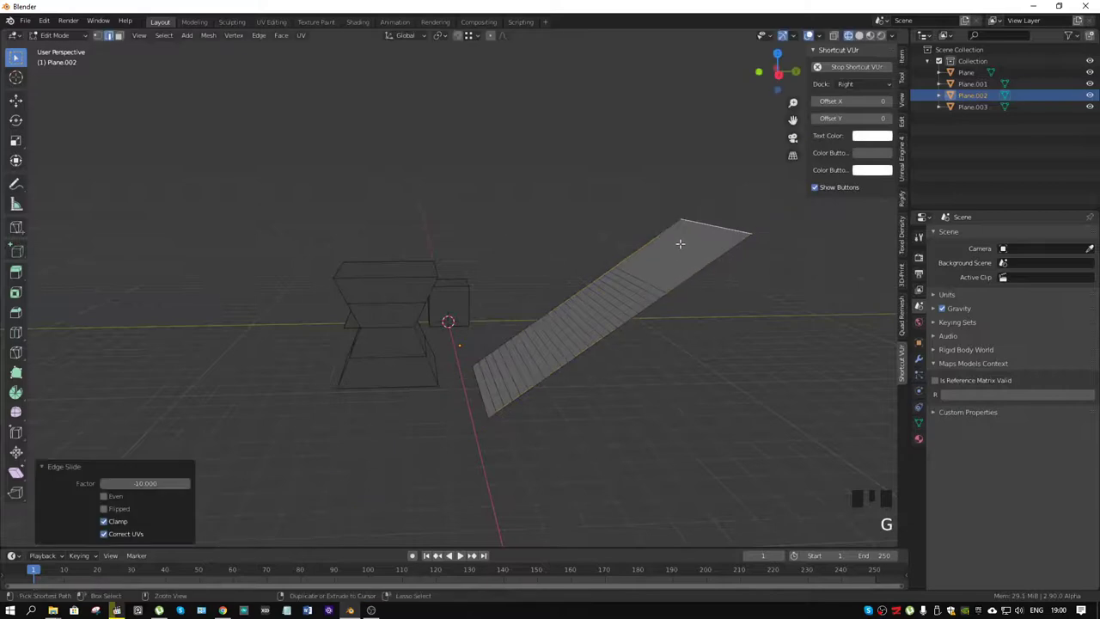
{"action": "key", "text": "ctrl+r"}
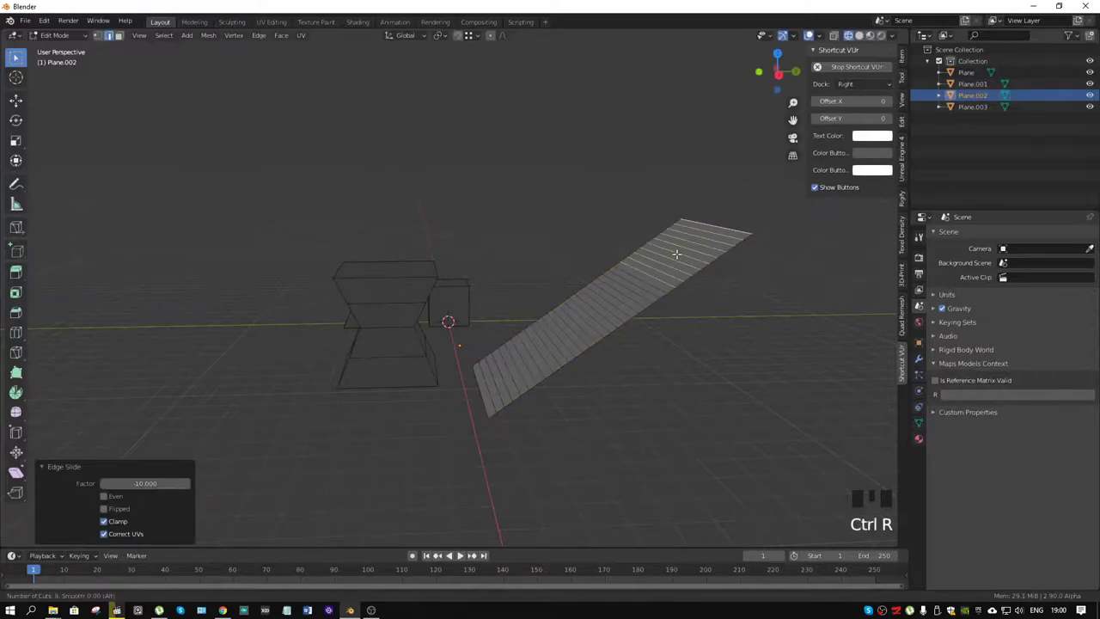
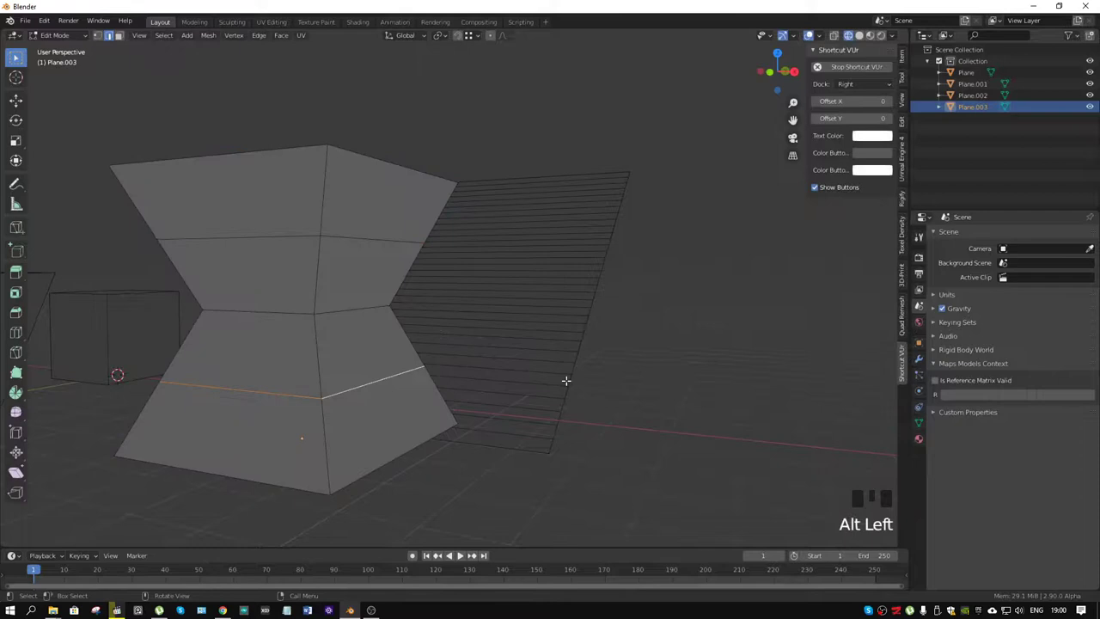
- In front view, Edge Slide the hourglass's lower loop along its slanted sides
{"action": "key", "text": "g"}
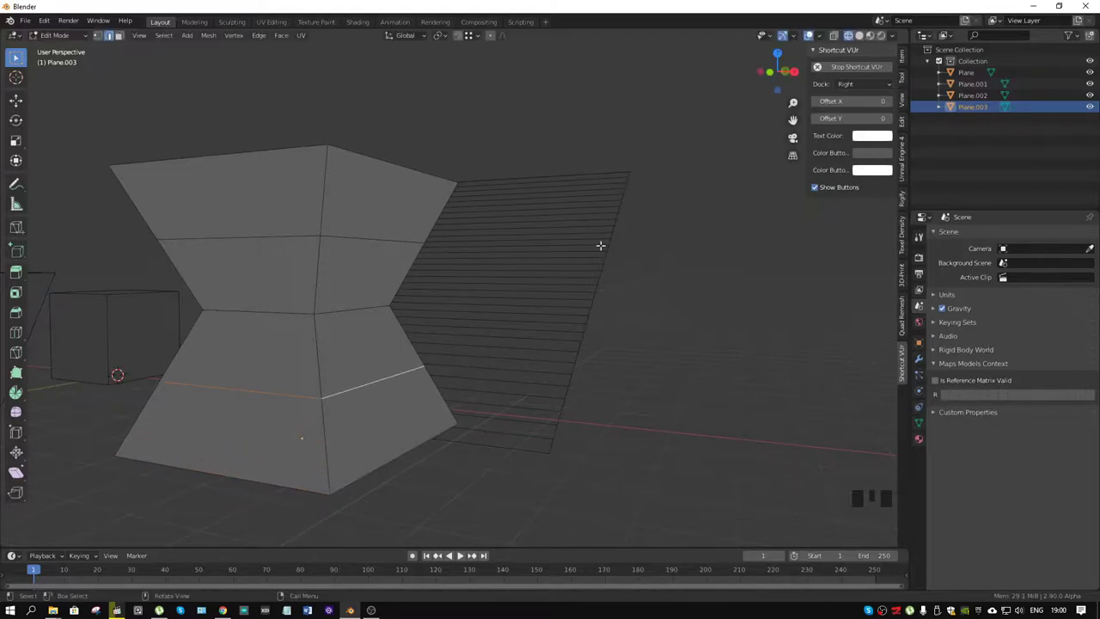
{"action": "key", "text": "KP_1"}
{"action": "key", "text": "g"}
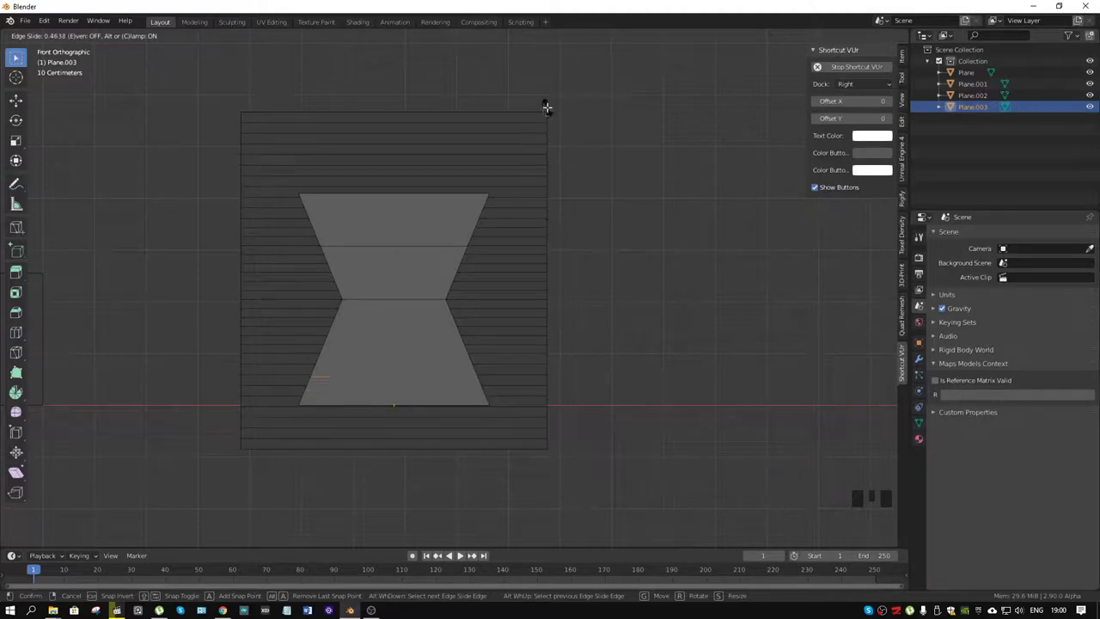
{"action": "left_click_drag", "start_coordinate": [608, 160], "coordinate": [518, 165]}
- Leave edit mode, orbit the scene and select the angled strip plane
{"action": "scroll", "scroll_direction": "down", "scroll_amount": 3}
{"action": "left_click_drag", "start_coordinate": [651, 226], "coordinate": [612, 285]}
{"action": "key", "text": "ctrl+Tab"}
{"action": "left_click_drag", "start_coordinate": [593, 249], "coordinate": [557, 289]}
{"action": "left_click", "coordinate": [557, 289]}
- Switch edit mode back onto the hourglass to slide an upper edge loop
{"action": "key", "text": "ctrl+Tab"}
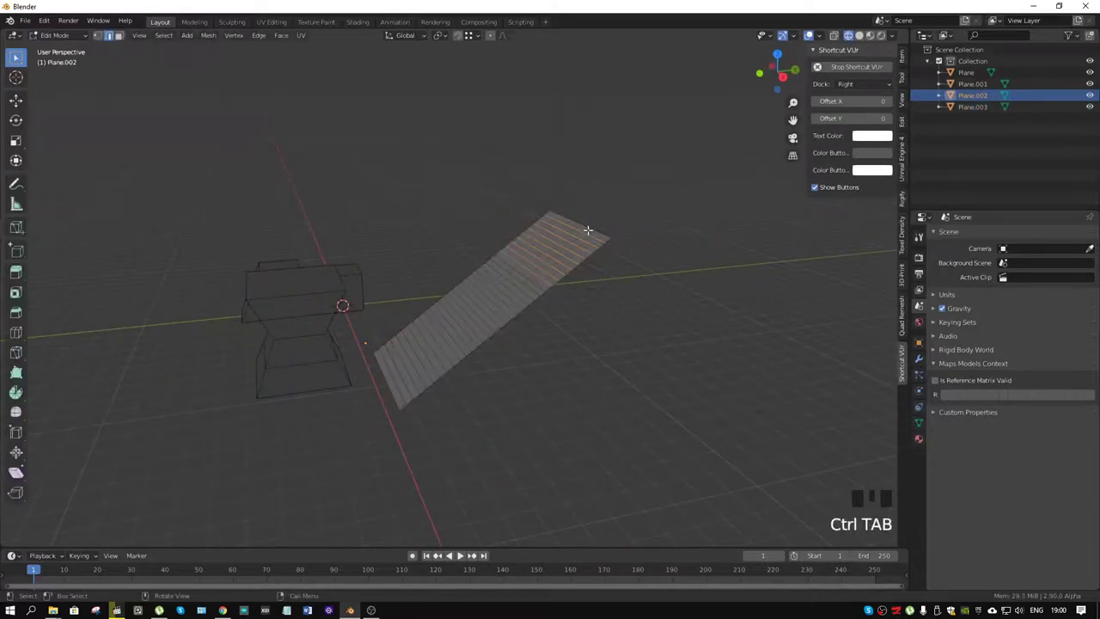
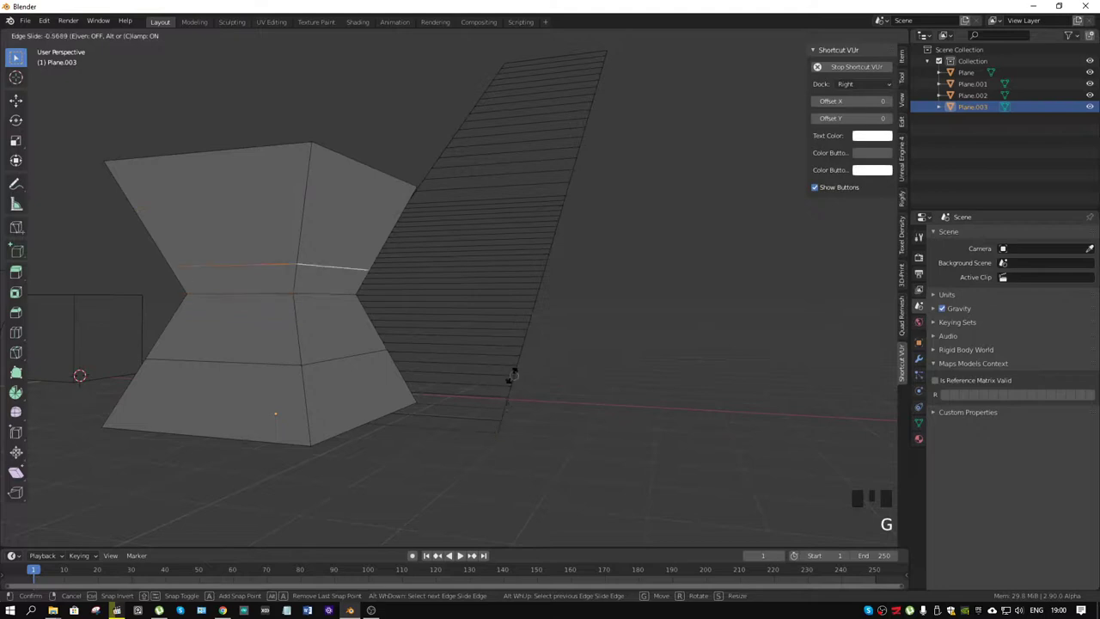
- Cancel the edge slide so the hourglass loop stays in place
{"action": "key", "text": "space"}
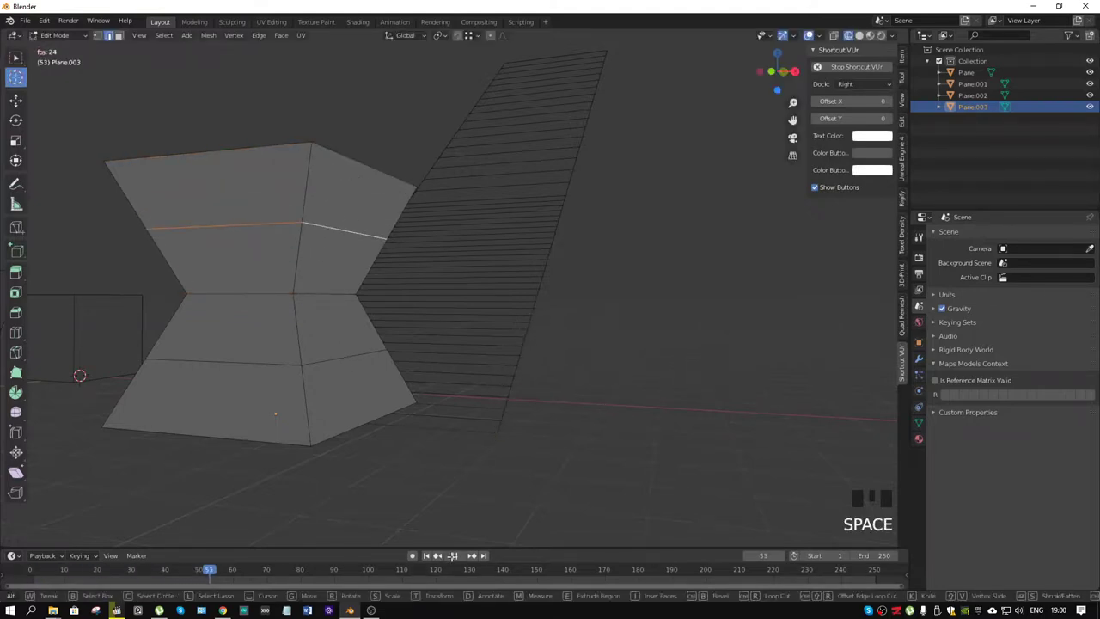
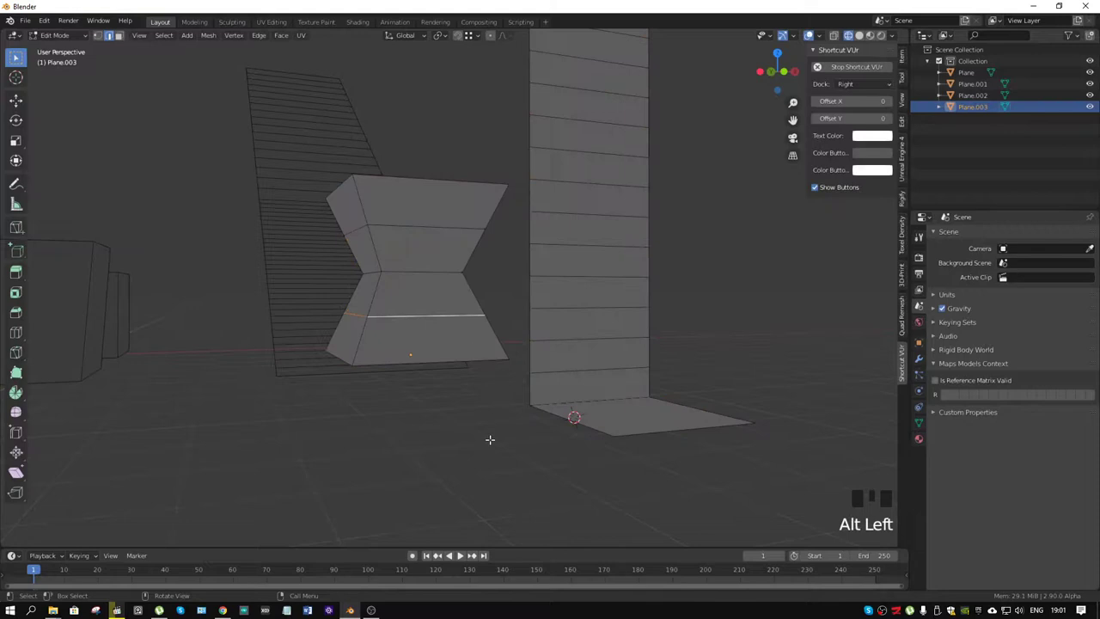
- Edge Slide the hourglass's lower loop to a new height near the base and confirm it
{"action": "key", "text": "g"}
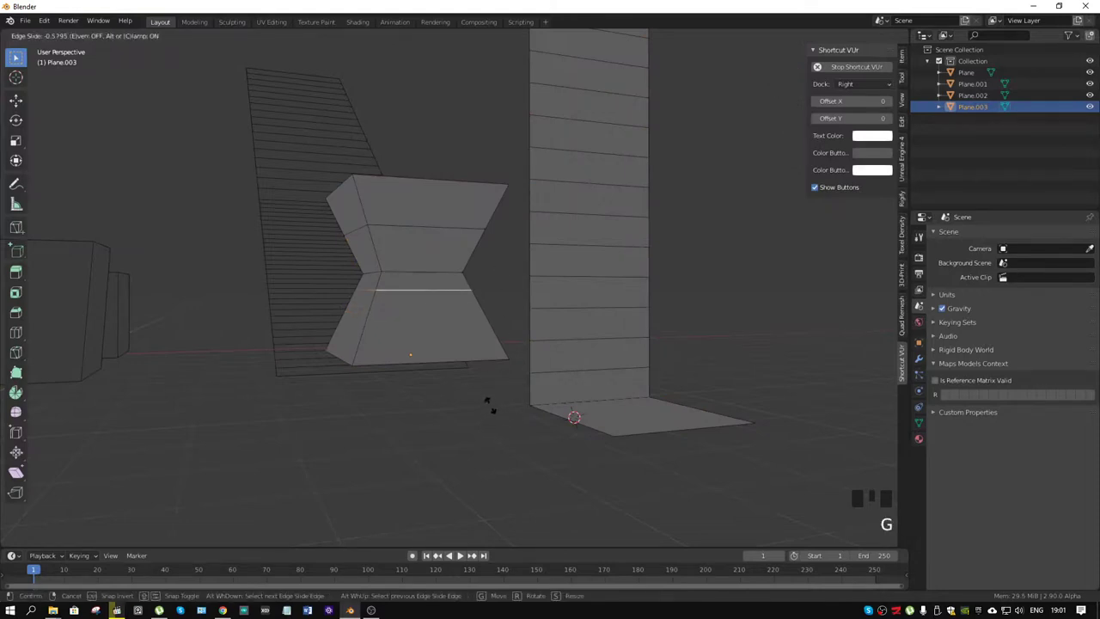
{"action": "key", "text": "g"}
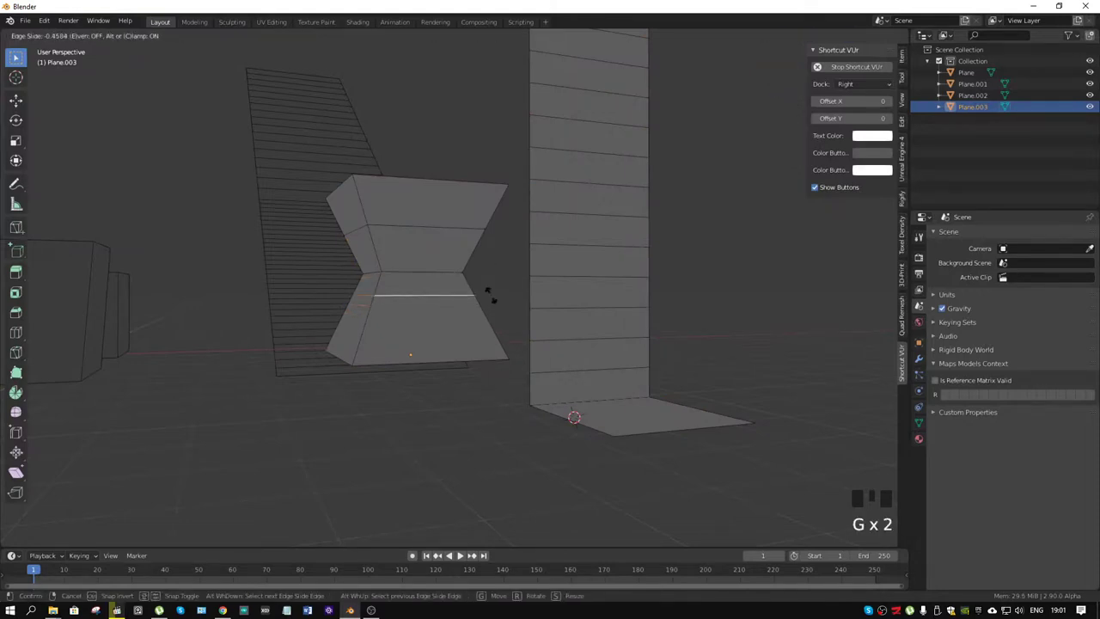
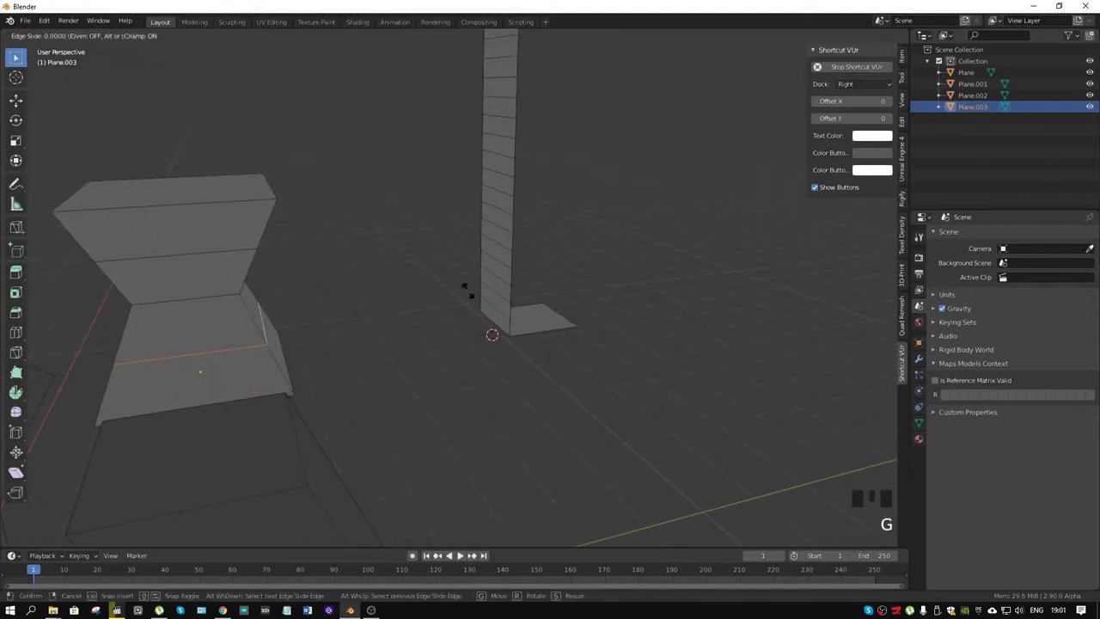
{"action": "key", "text": "ctrl+Tab"}
{"action": "left_click_drag", "start_coordinate": [432, 357], "coordinate": [519, 274]}
{"action": "key", "text": "ctrl+Tab"}
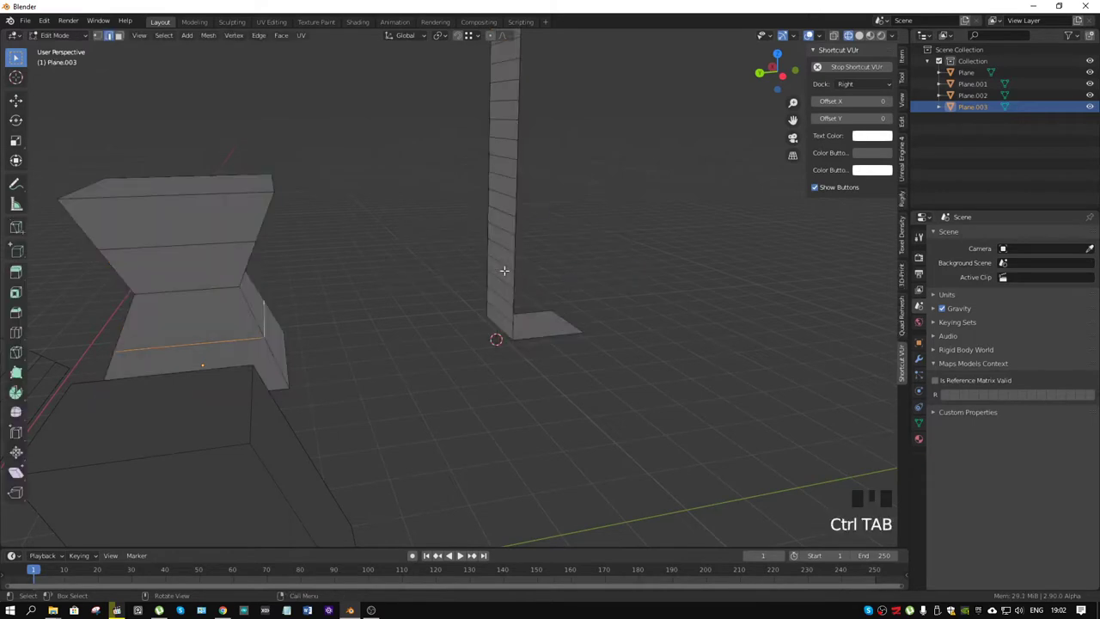
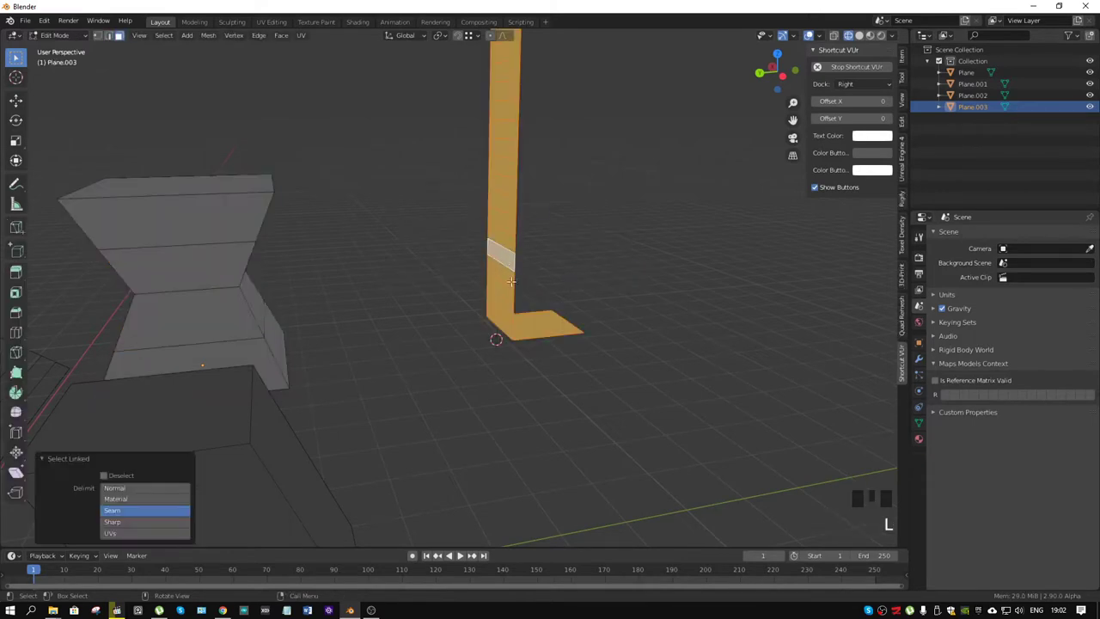
- Duplicate the bent strip with Shift+D
{"action": "key", "text": "shift+d"}
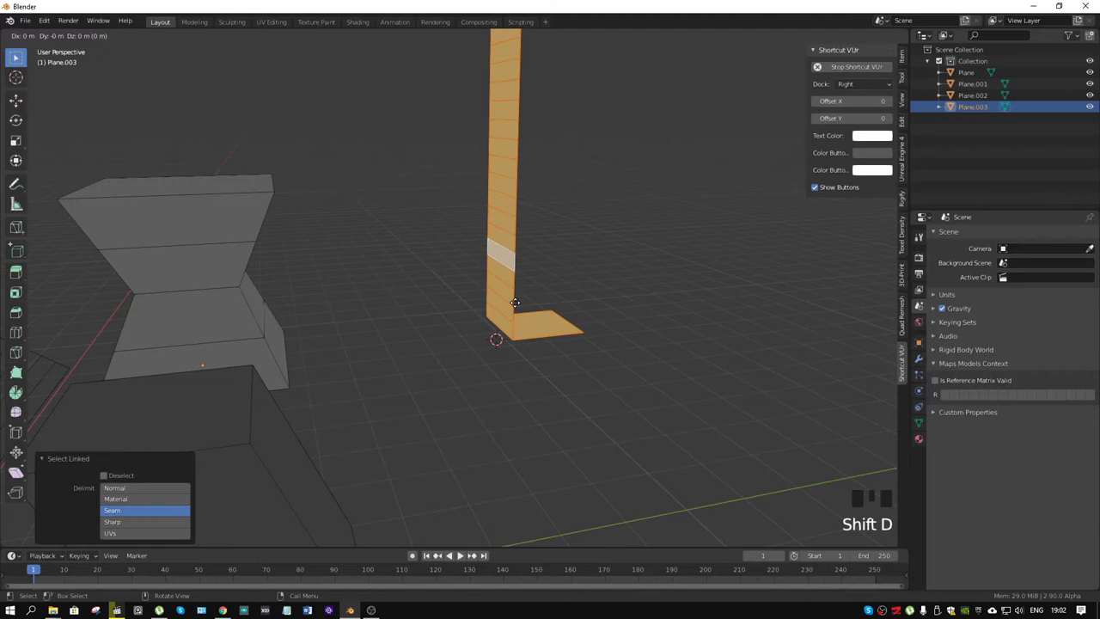
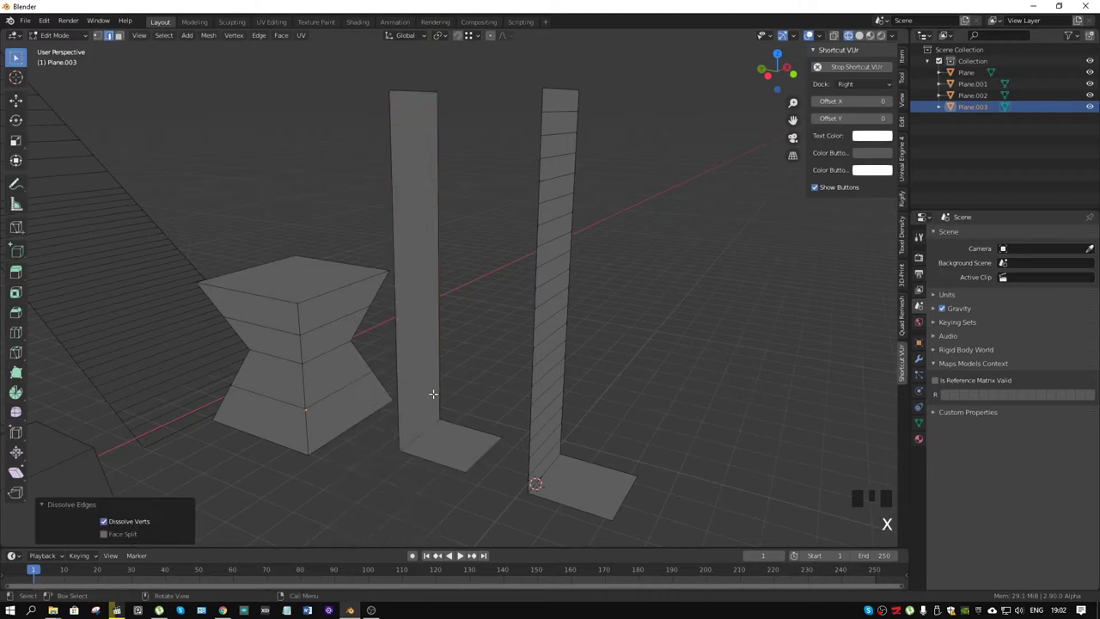
- Begin sliding an edge loop on the duplicated plain bent strip
{"action": "key", "text": "ctrl+r"}
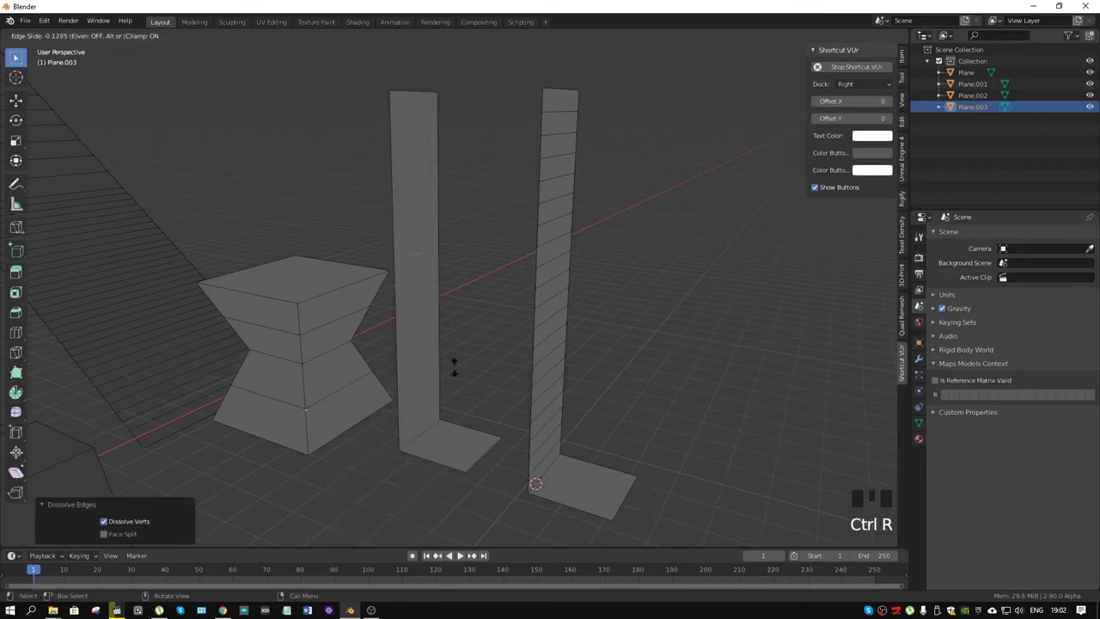